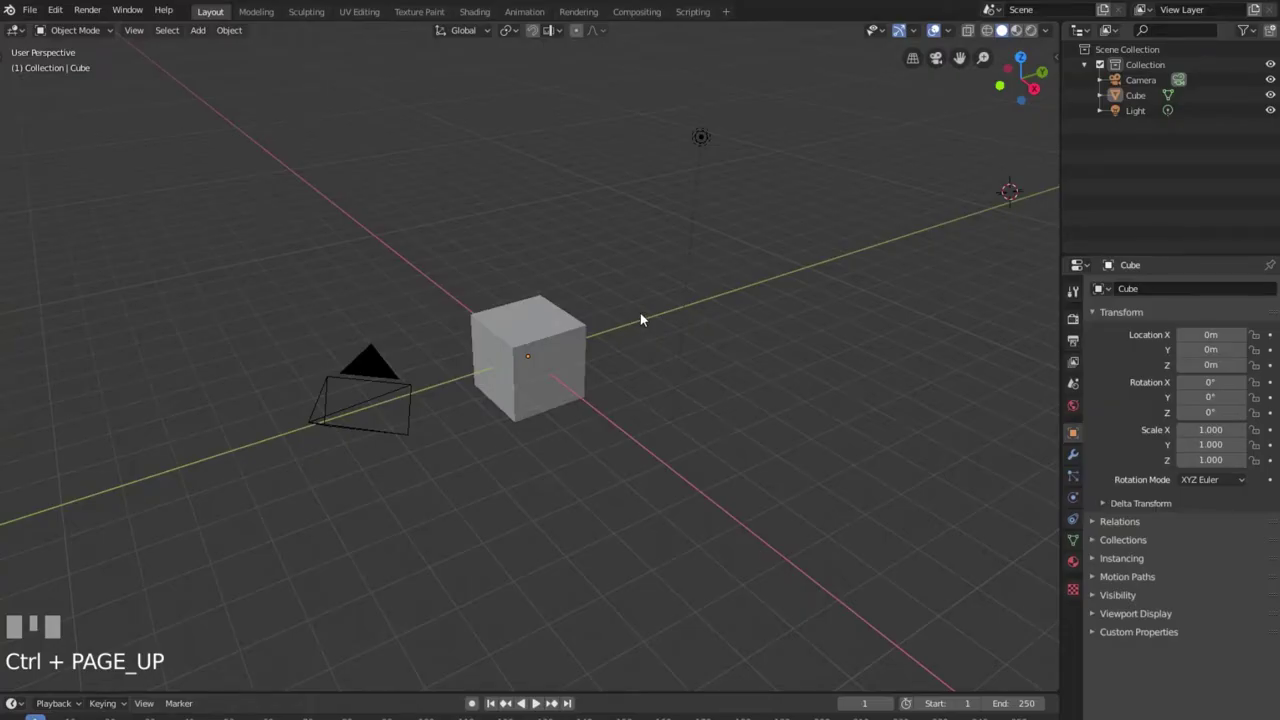
Orbit and zoom the viewport to inspect the default cube from a closer angle.
scroll("down", 3)
left_click_drag(728, 376, 547, 349)
scroll("up", 3)
scroll("down", 3)
scroll("up", 3)
scroll("up", 3)
Select the default cube in the viewport.
left_click(547, 349)
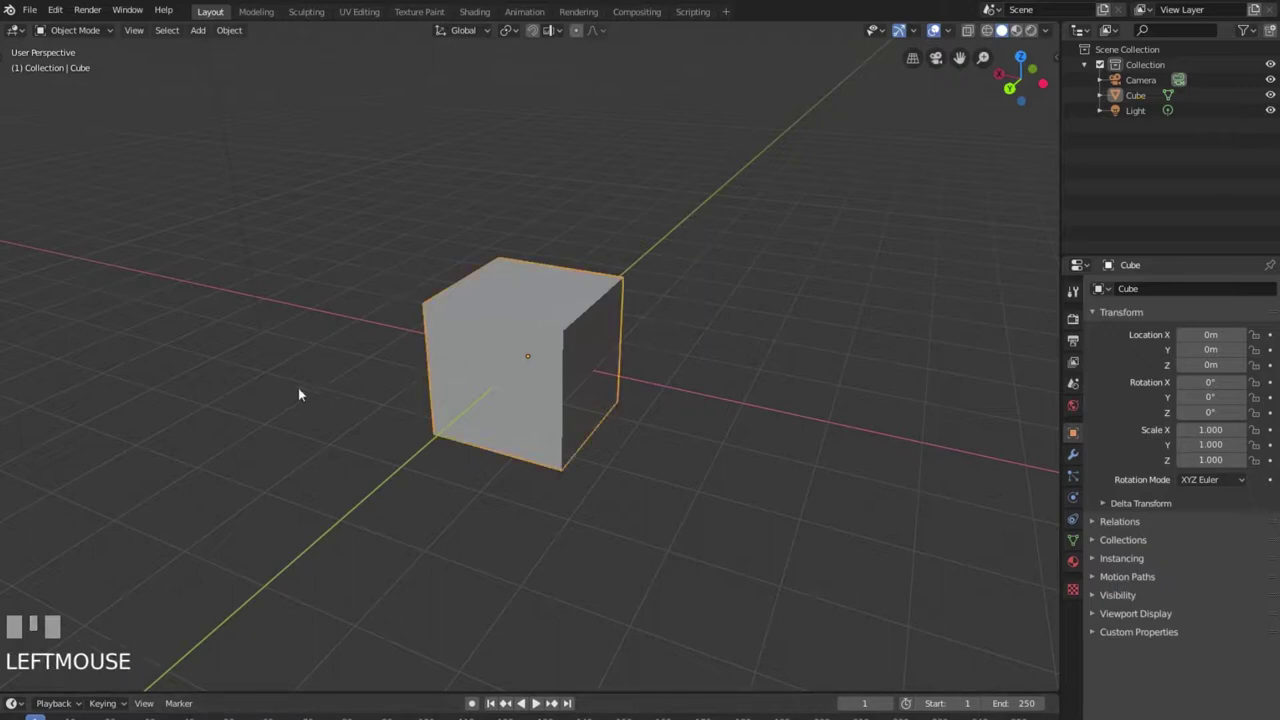
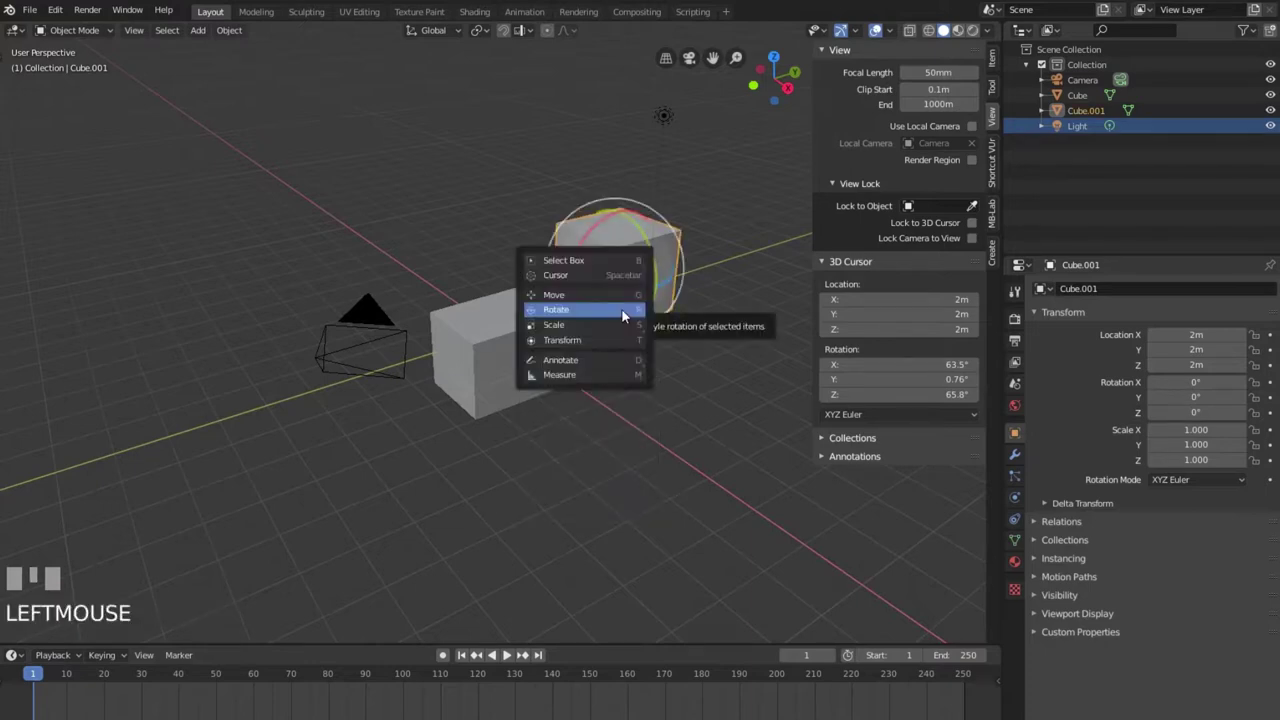
Make the combined Transform tool active on the original Cube via the Shift+Space tool list.
key("shift+space")
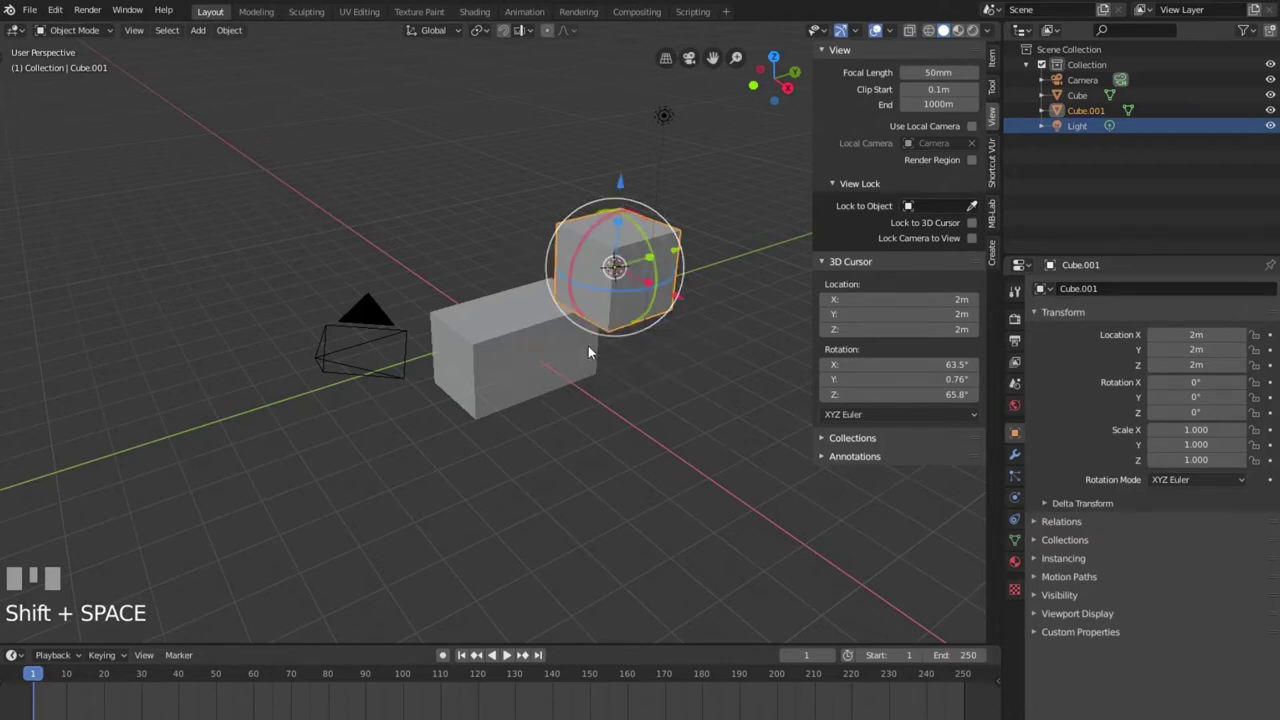
left_click(520, 360)
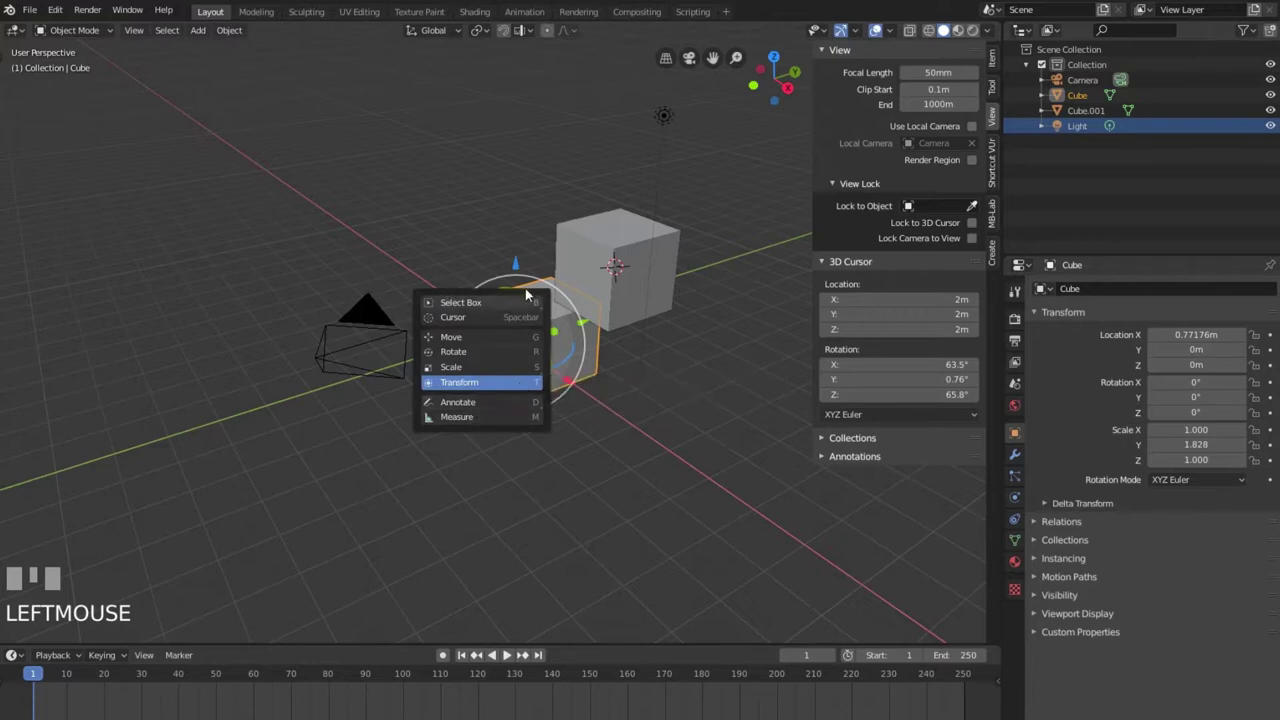
key("shift+space")
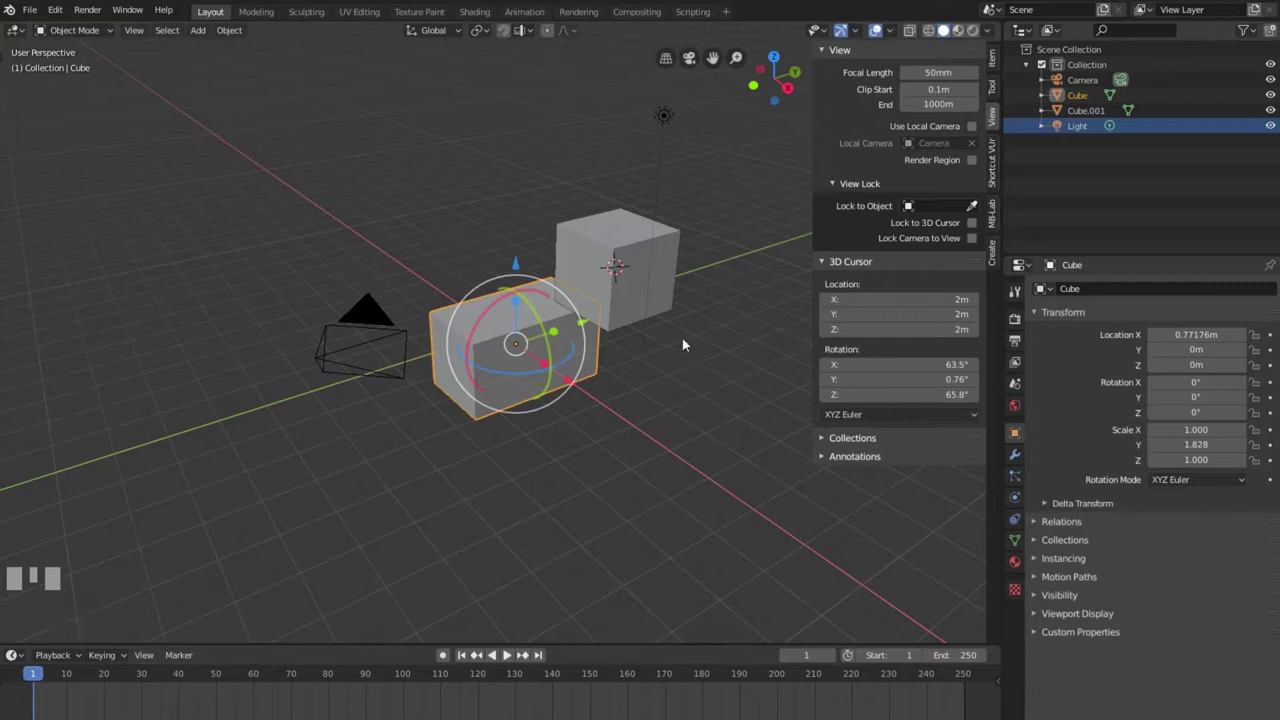
Hide the sidebar with the view and 3D cursor settings and toggle the toolbar.
key("n")
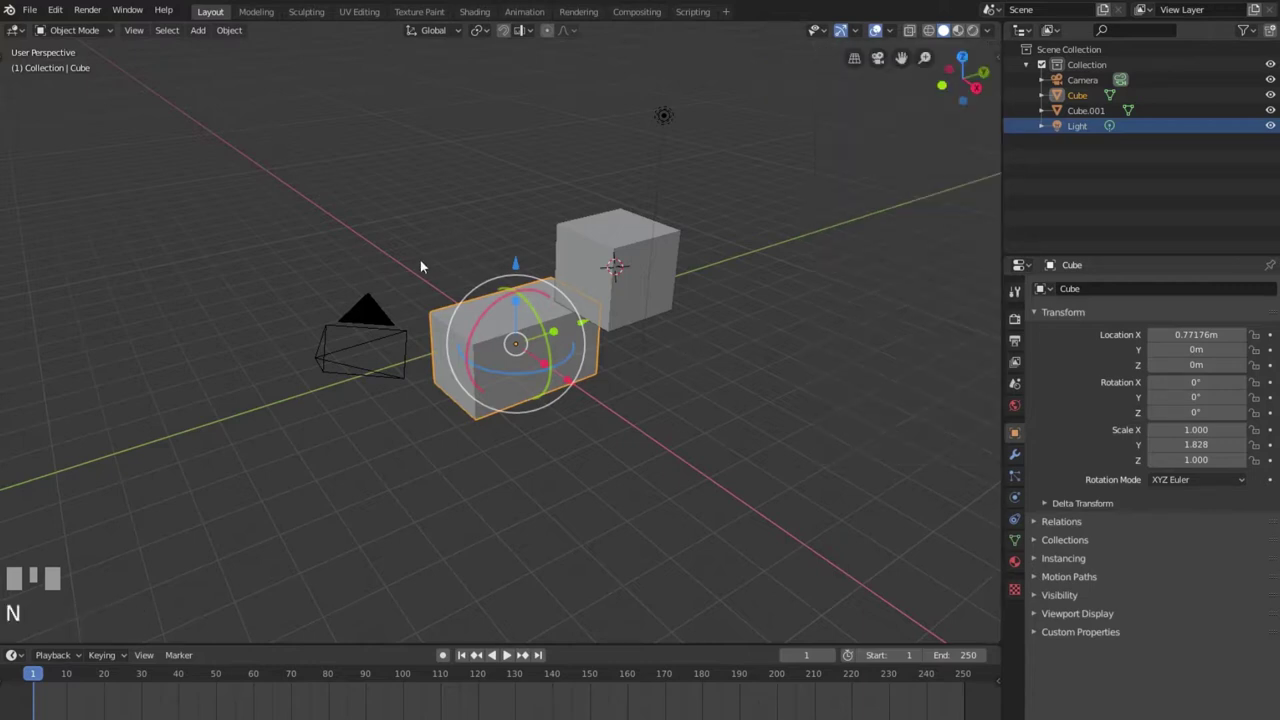
key("t")
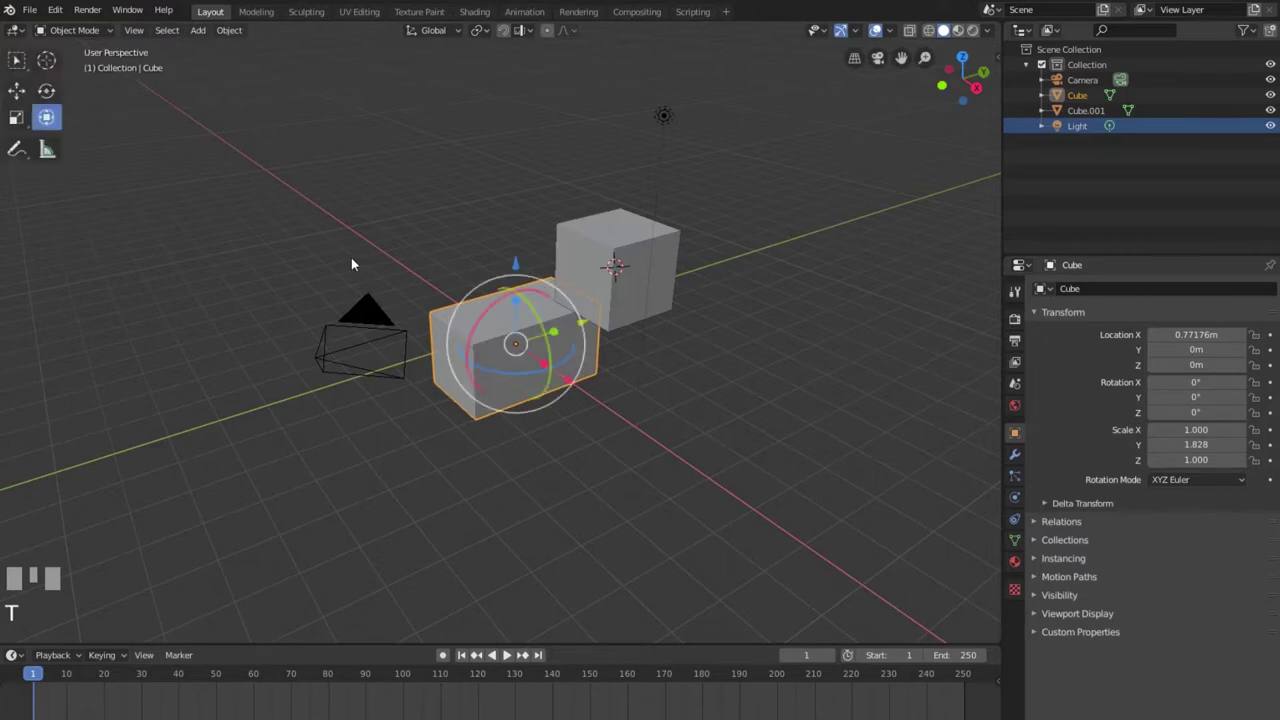
key("n")
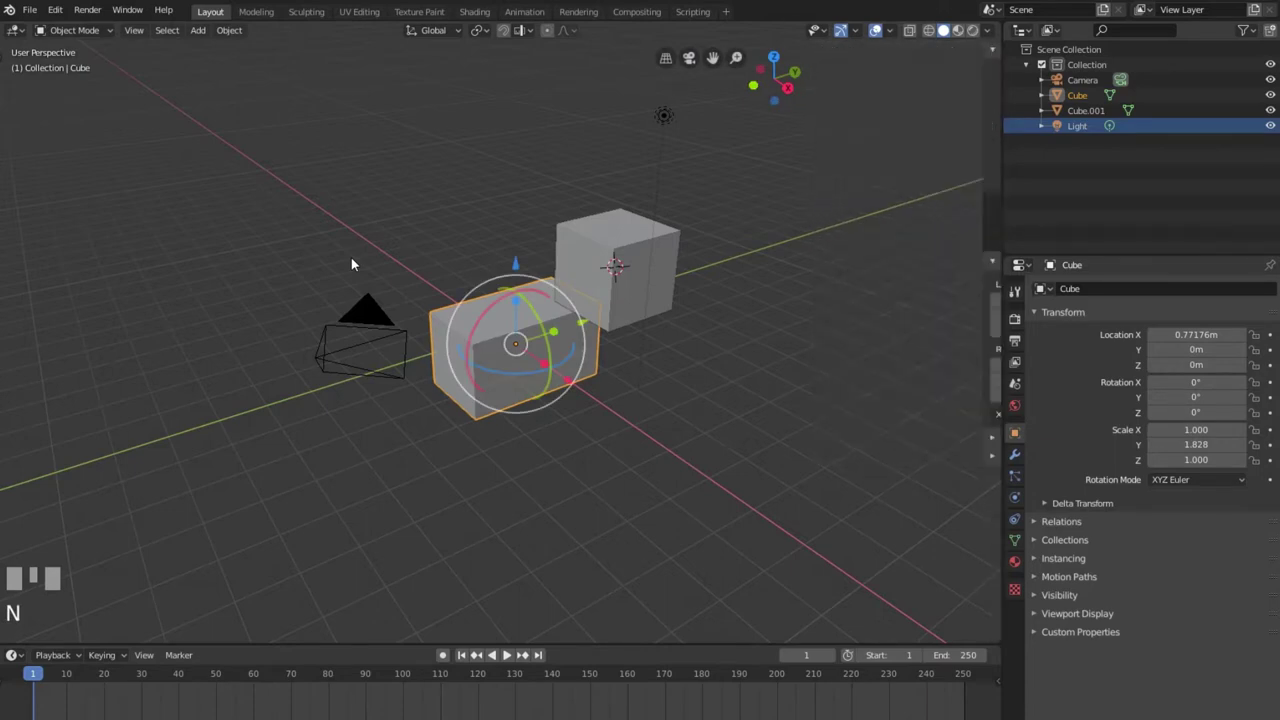
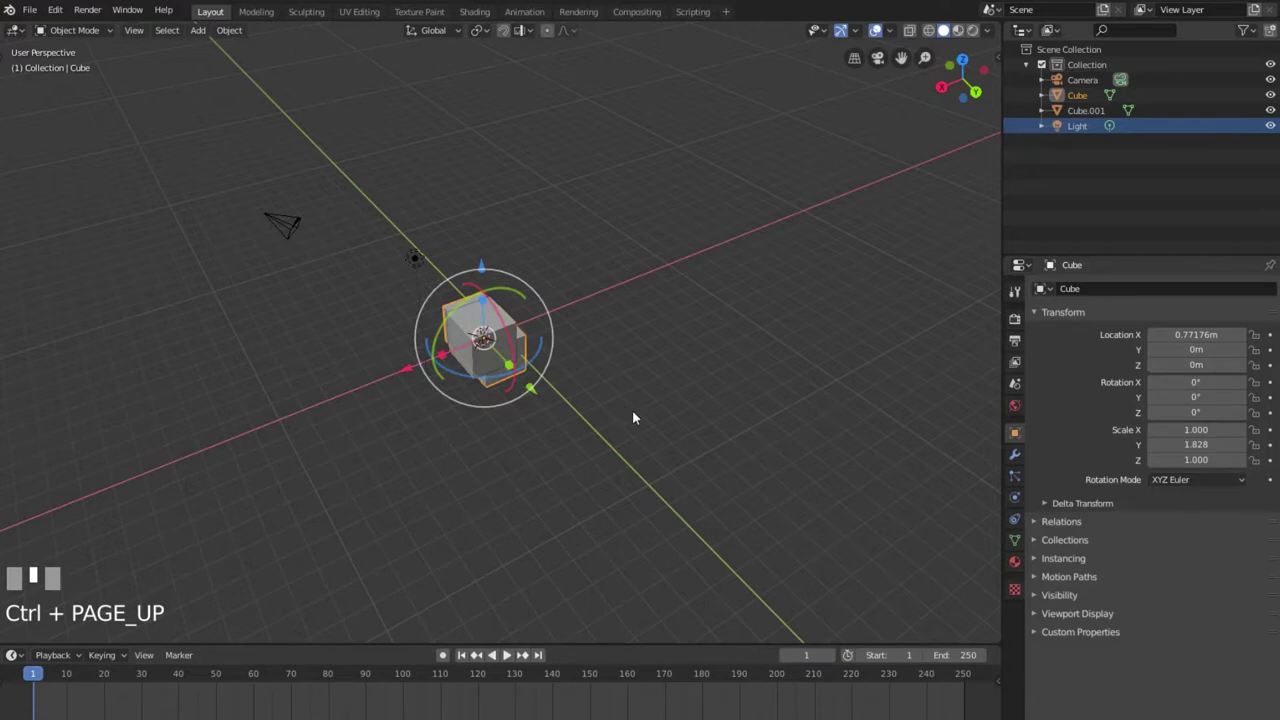
Zoom in and toggle the toolbar and sidebar while switching focus to Cube.001.
scroll("up", 3)
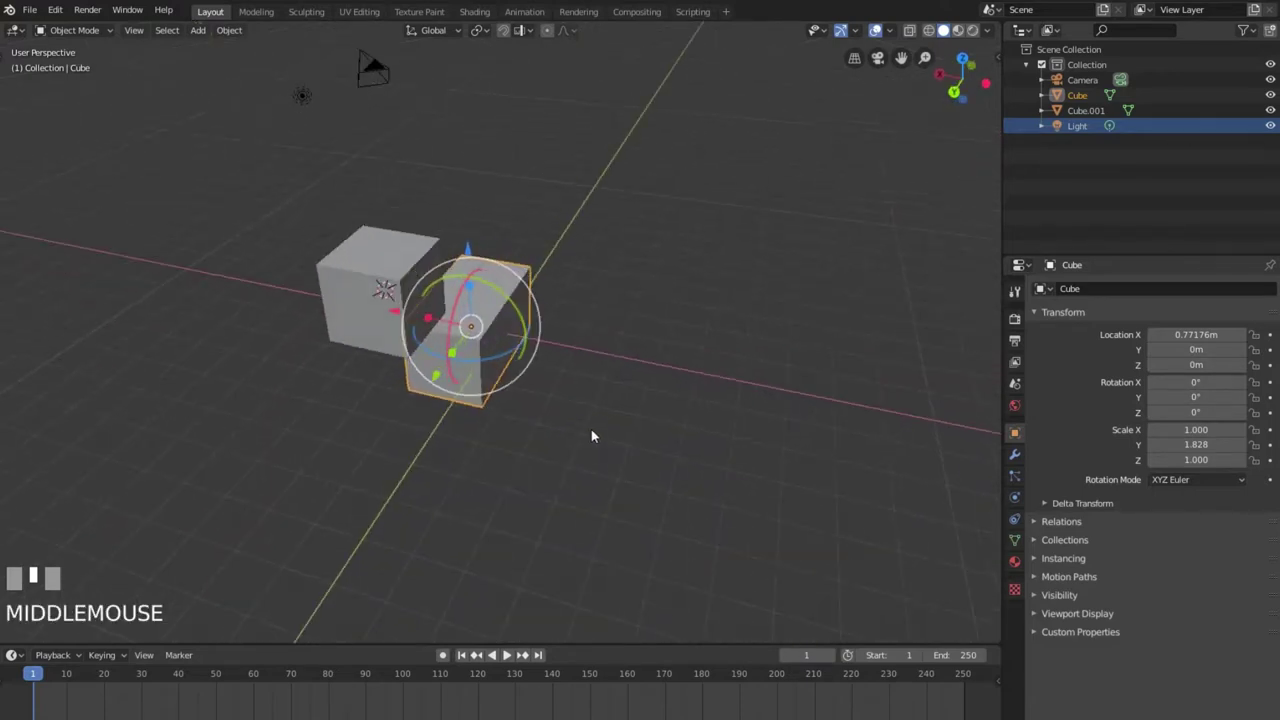
key("t")
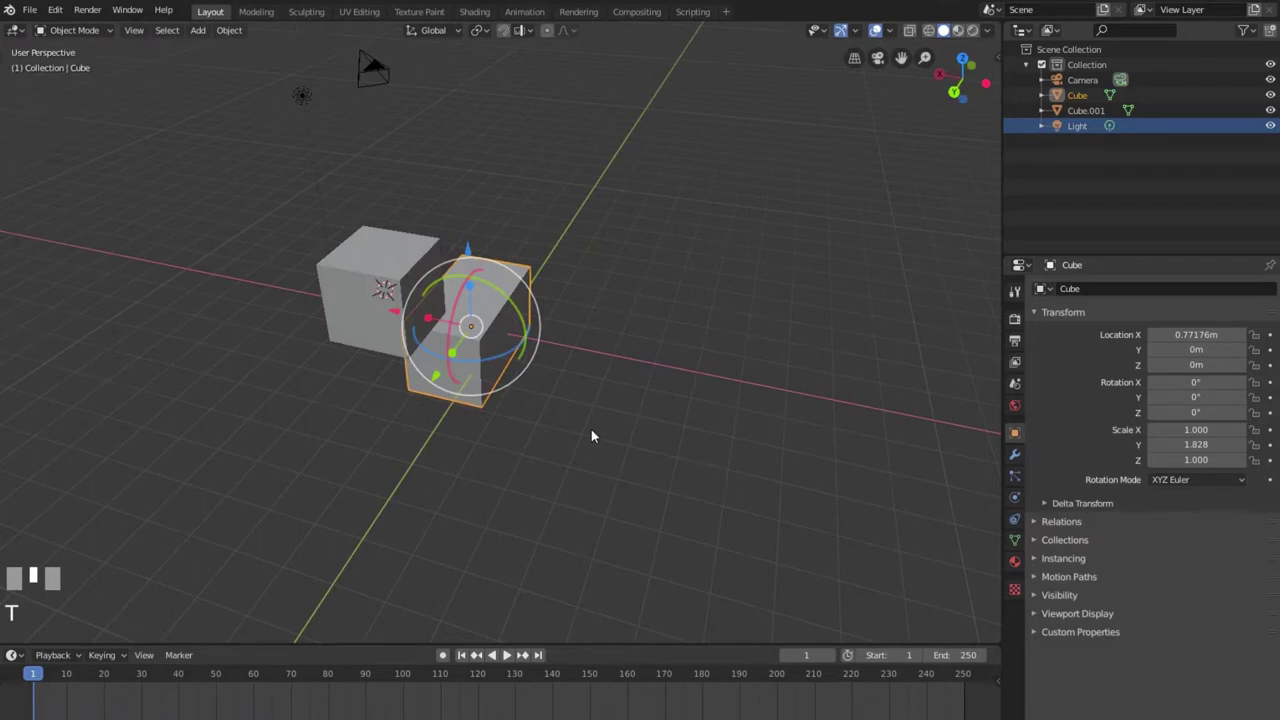
key("n")
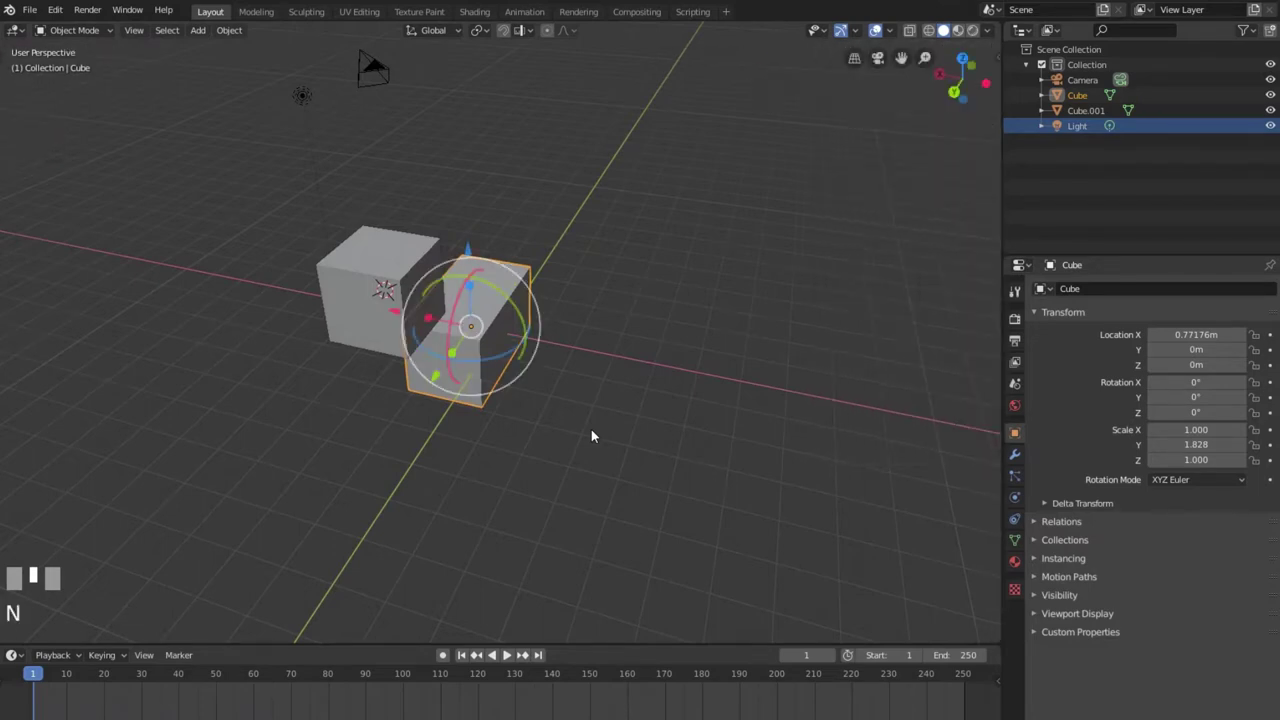
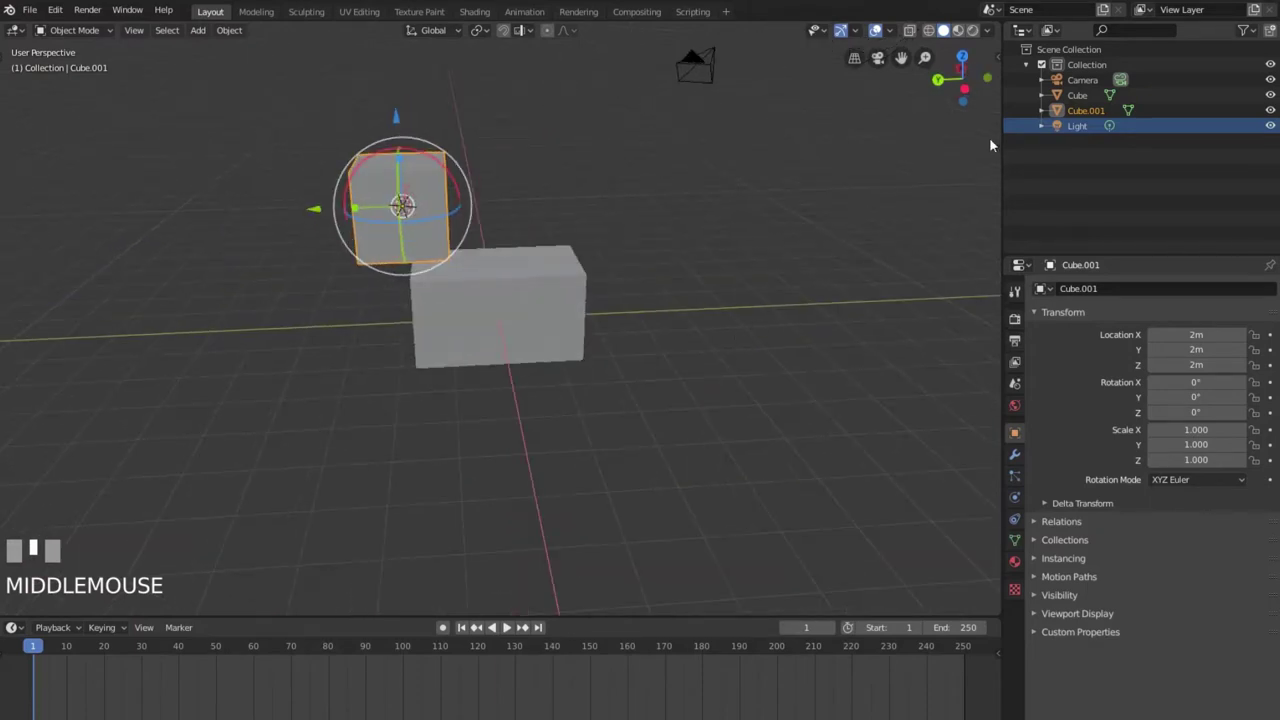
key("n")
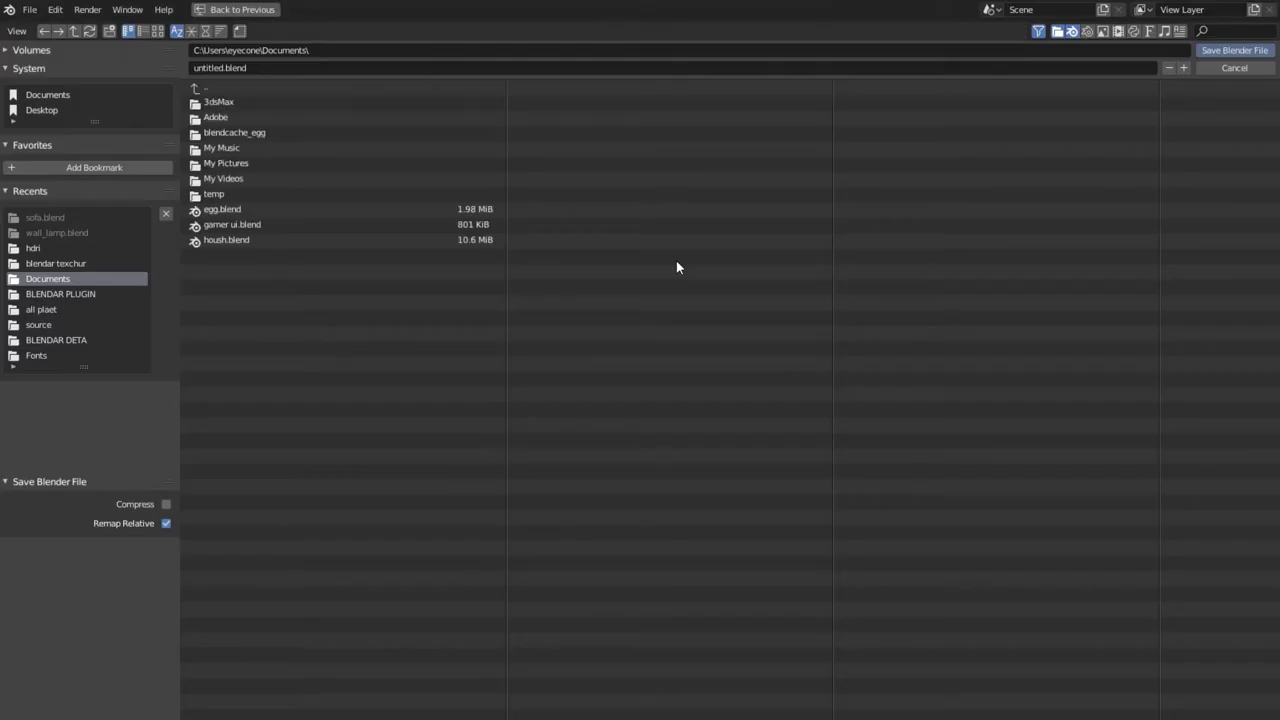
key("Escape")
left_click_drag(681, 265, 842, 247)
key("space")
key("Escape")
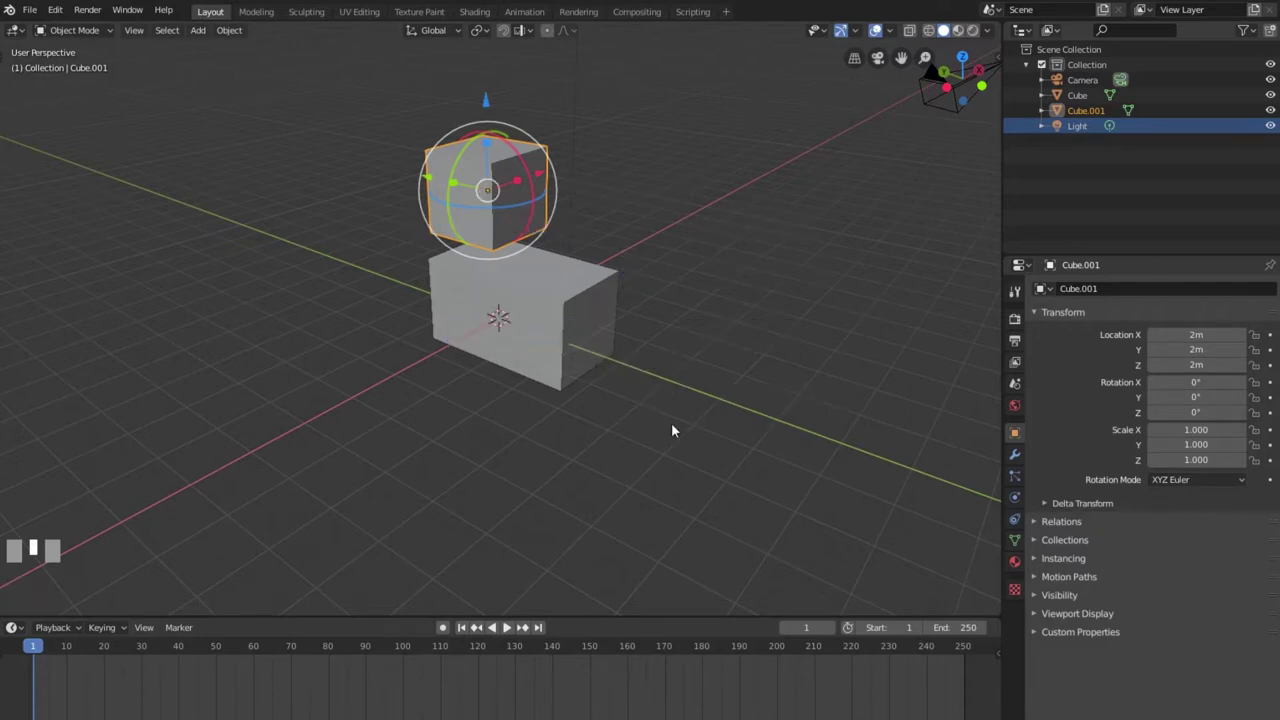
Orbit and zoom the viewport to bring both cubes into view.
middle_click(580, 428)
scroll("up", 3)
left_click_drag(734, 387, 712, 382)
scroll("down", 3)
scroll("down", 3)
Select the stretched original Cube and delete it, leaving Cube.001 with the camera and light.
left_click(712, 382)
left_click_drag(645, 395, 574, 344)
left_click(574, 344)
key("Delete")
left_click(564, 455)
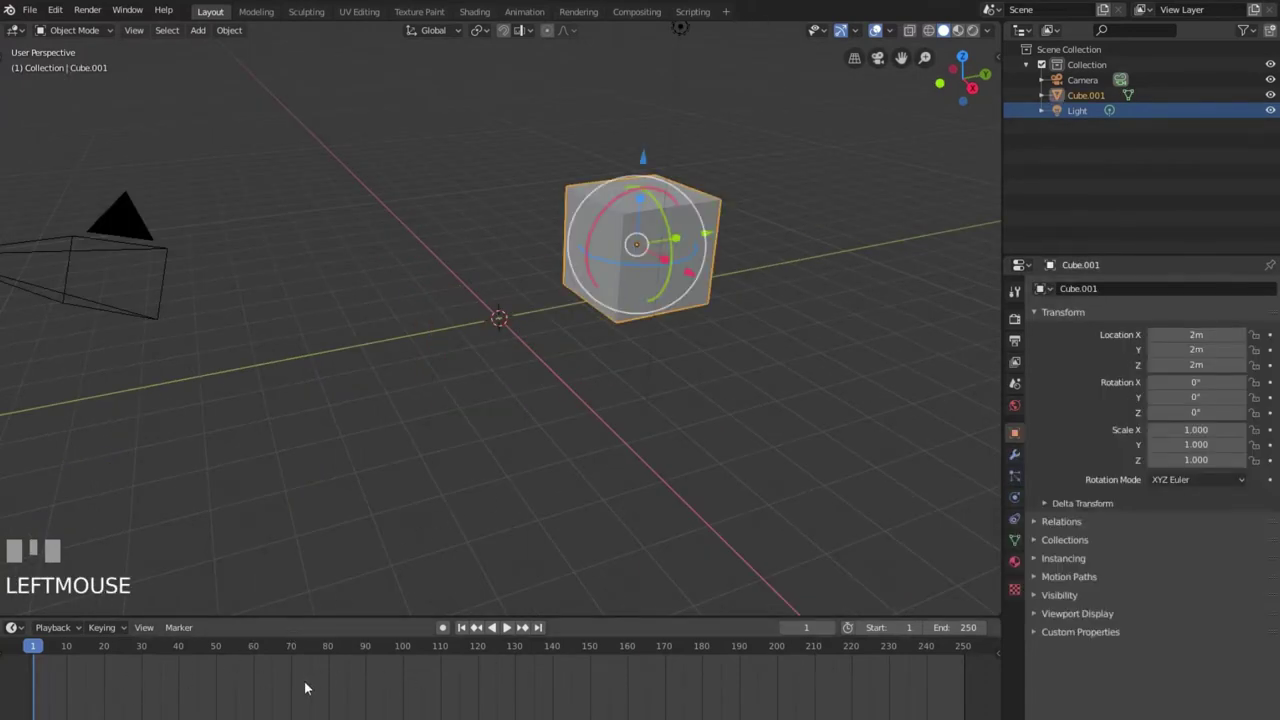
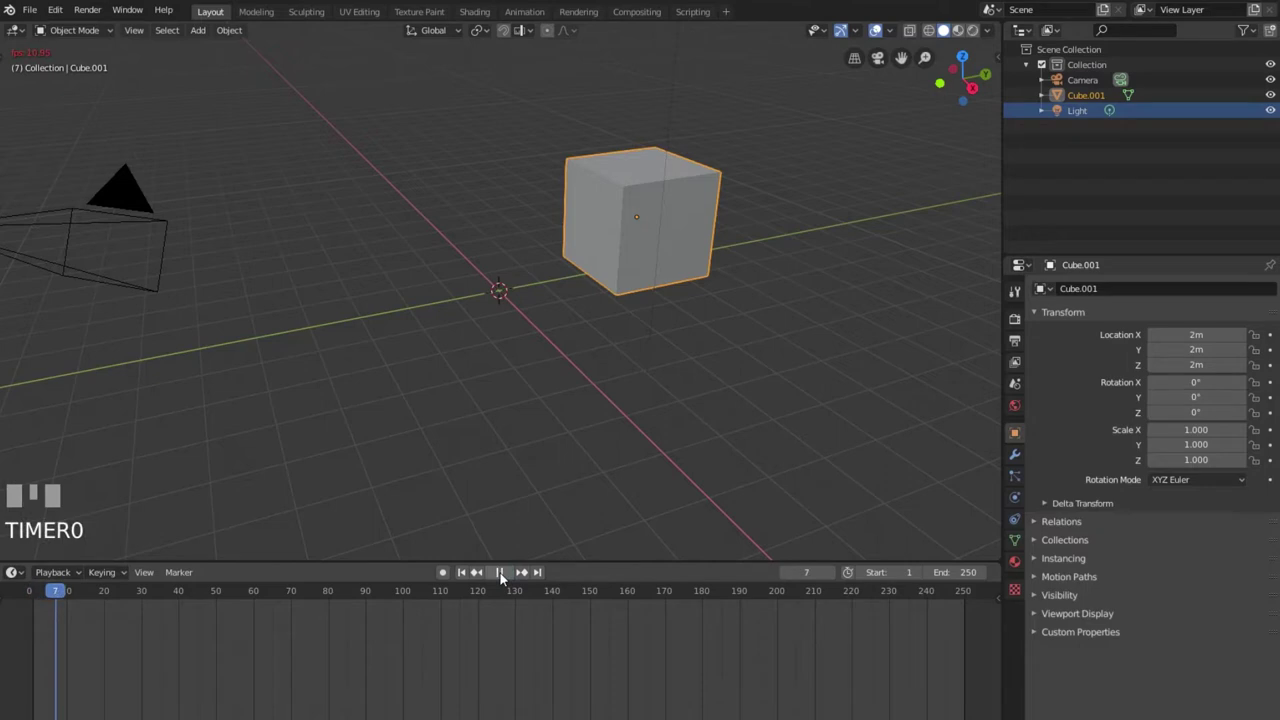
Reframe the viewport around Cube.001 while the transform tool's gizmo settings are shown.
left_click_drag(487, 604, 387, 326)
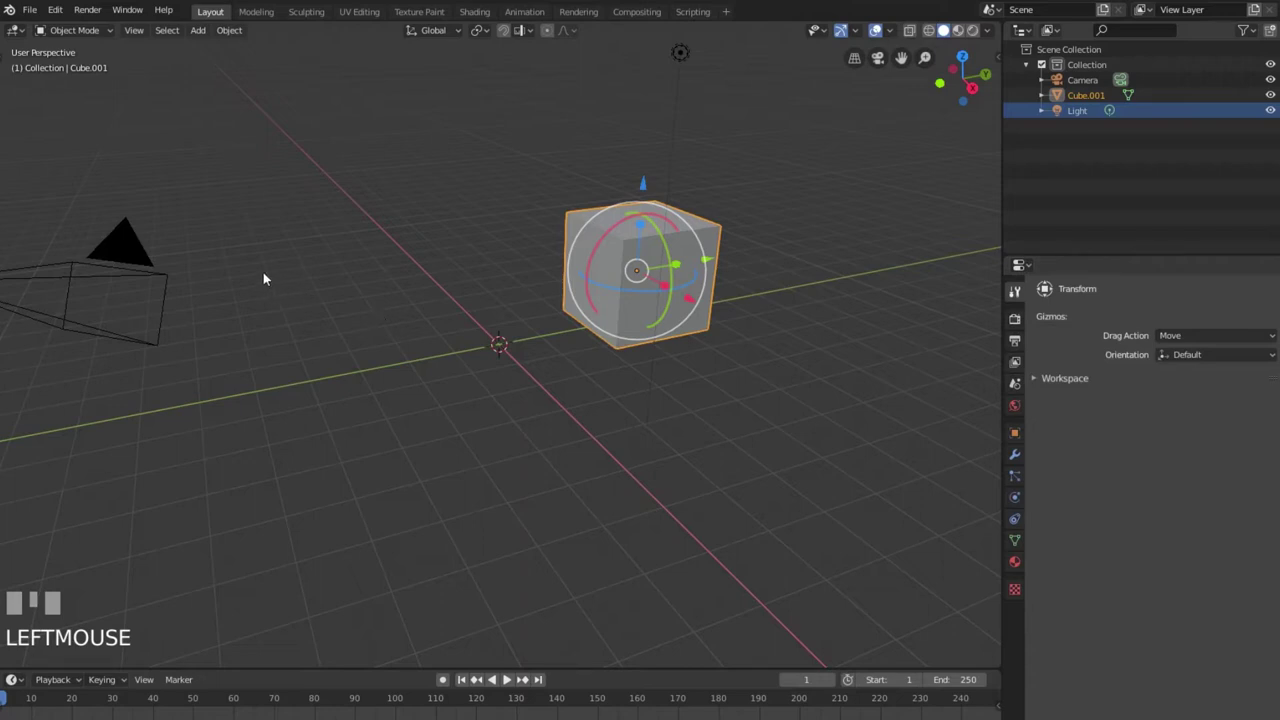
Show the list of viewport tools beside Cube.001.
key("t")
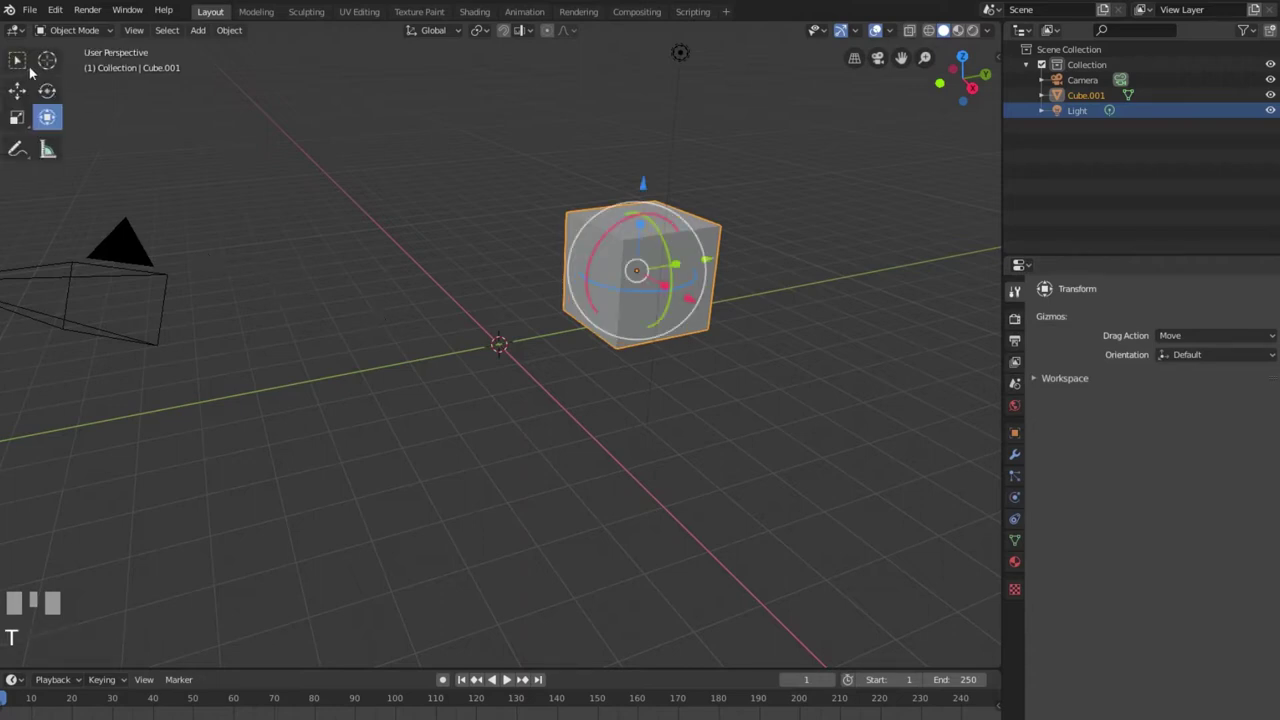
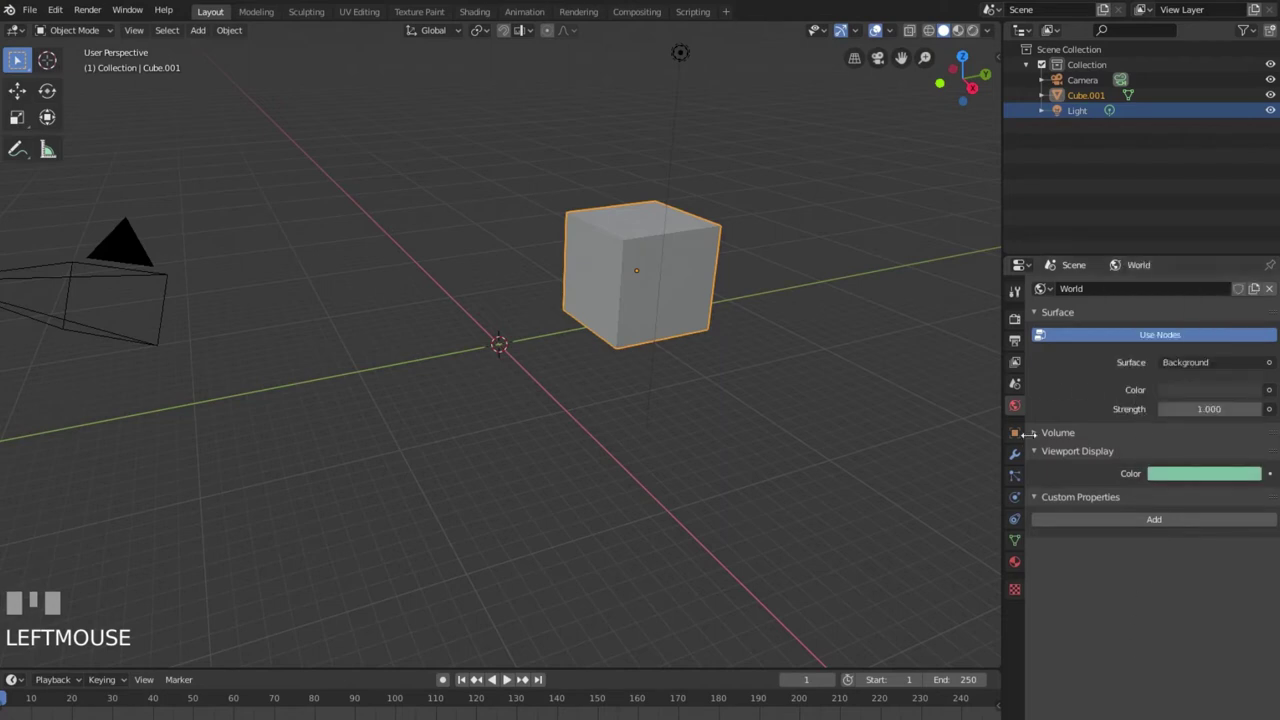
Orbit the viewport so the point light comes into sight.
left_click_drag(687, 374, 711, 411)
Make the Light the active object in the viewport.
scroll("down", 3)
left_click(711, 411)
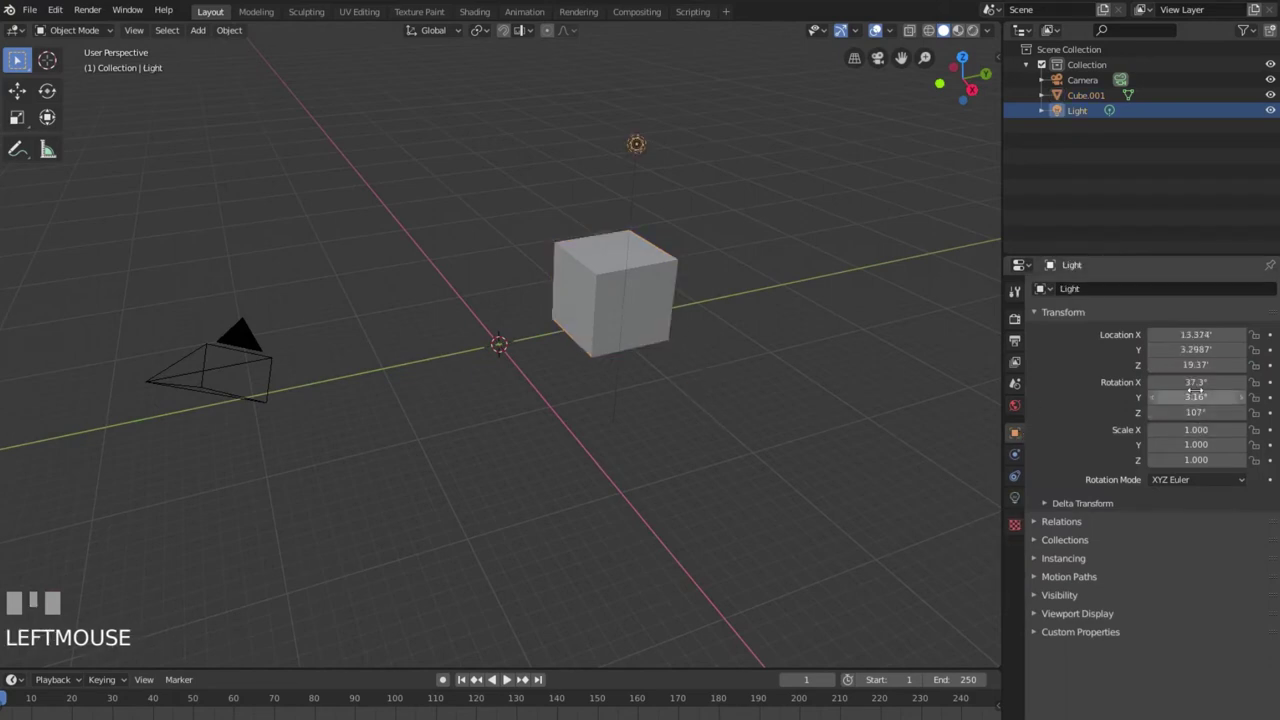
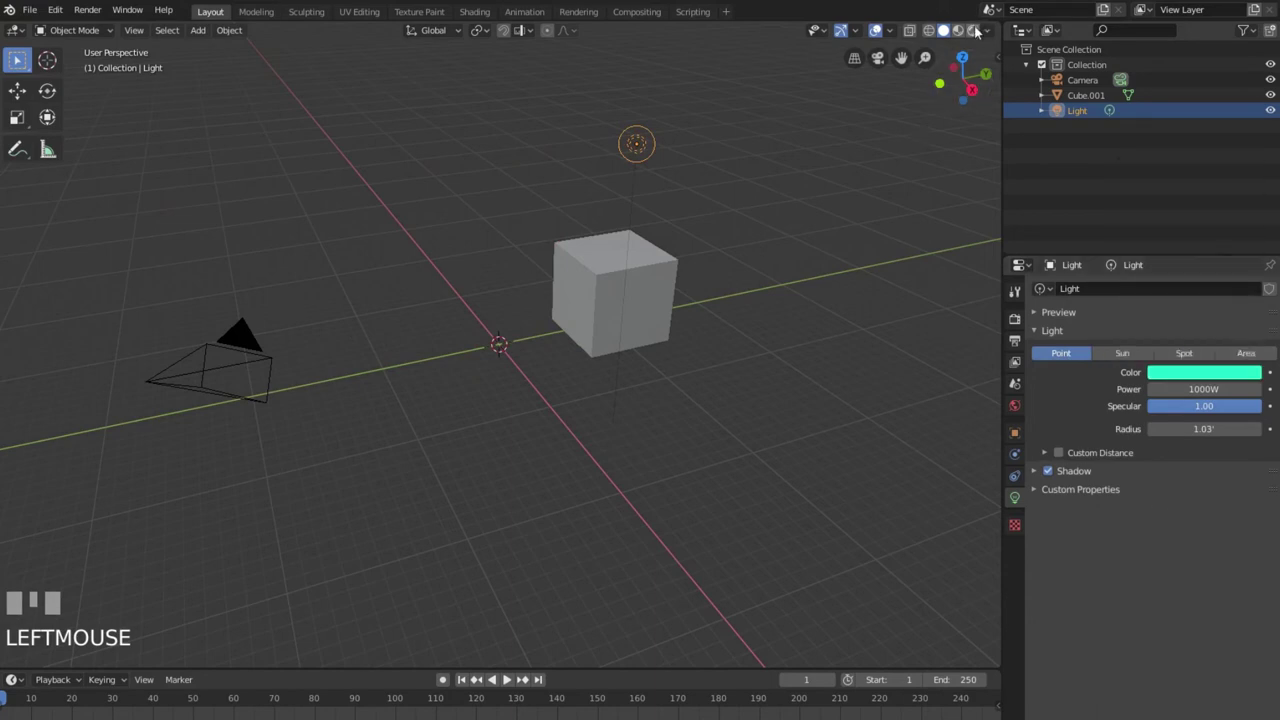
Preview the teal light in Material Preview shading, then return to plain solid shading.
left_click(979, 30)
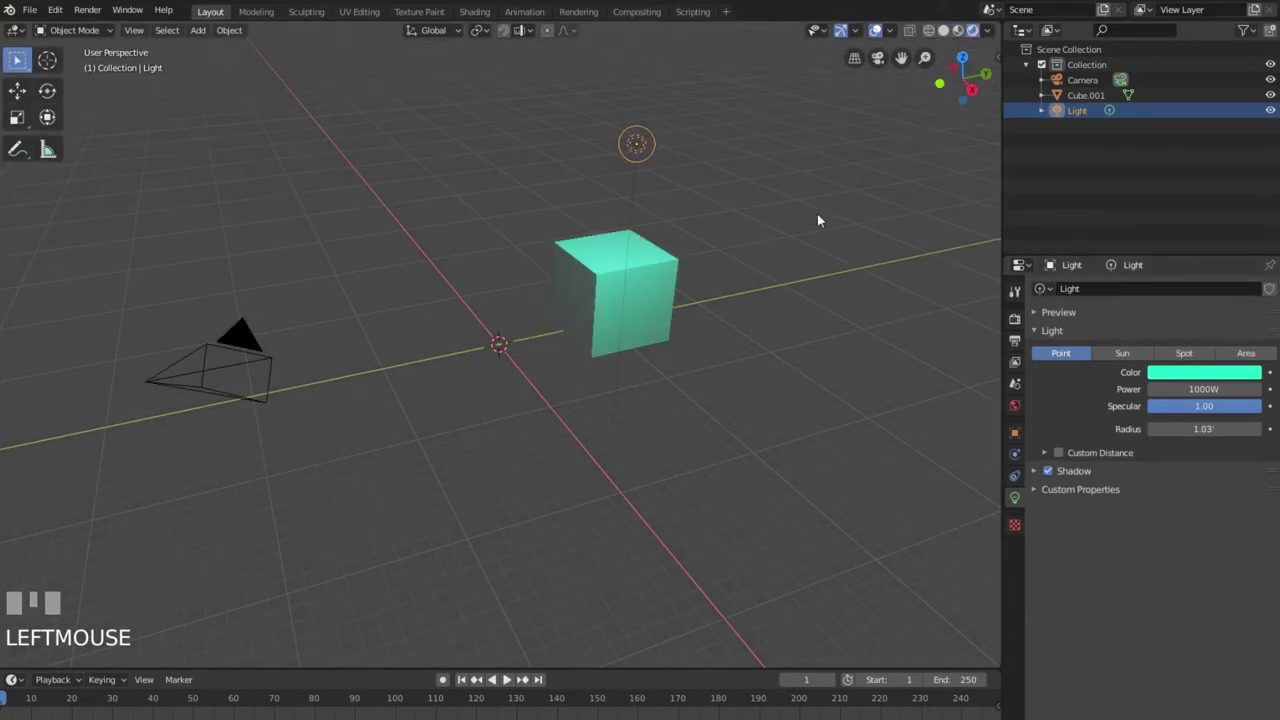
left_click_drag(819, 508, 245, 341)
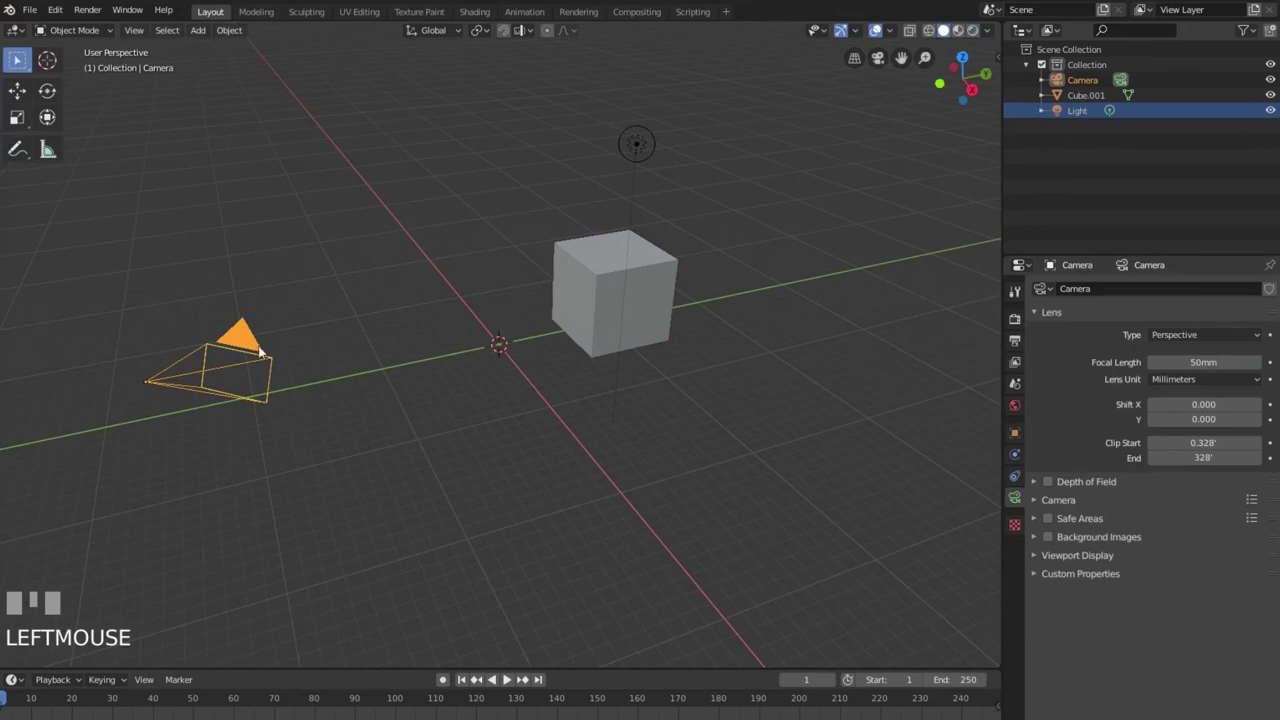
Select the Camera so its lens settings appear in the Properties editor.
left_click(253, 359)
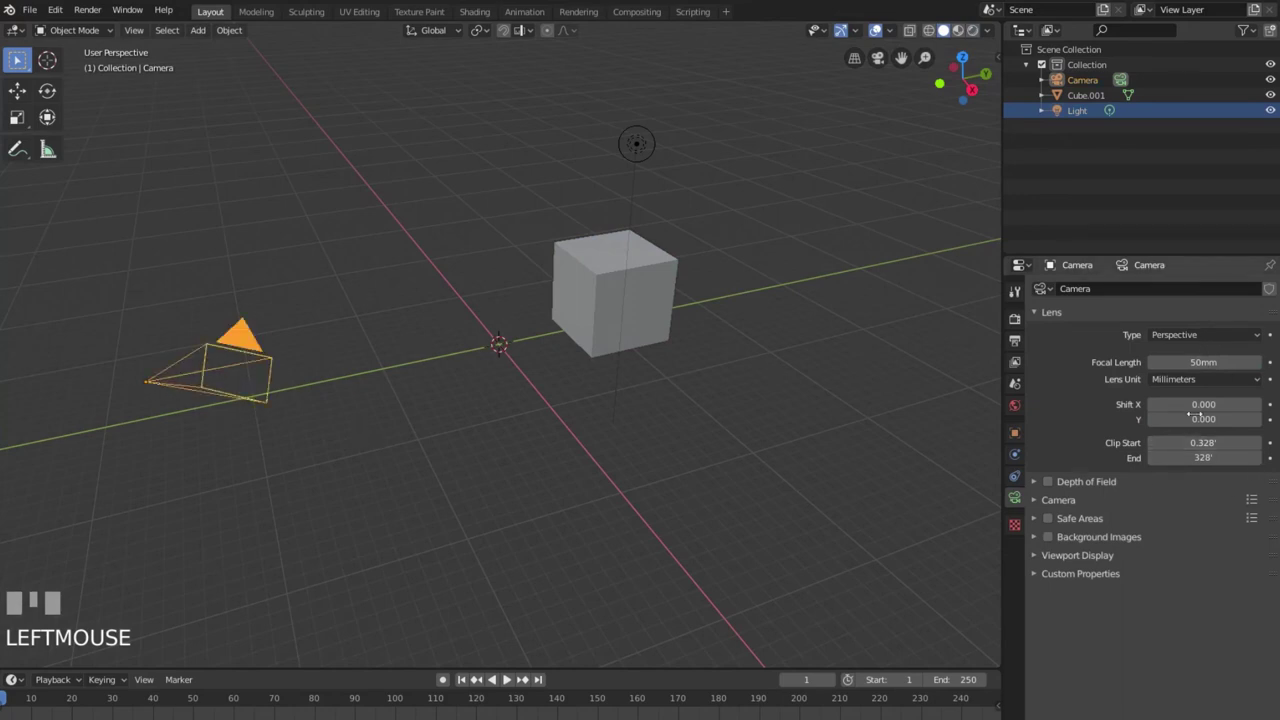
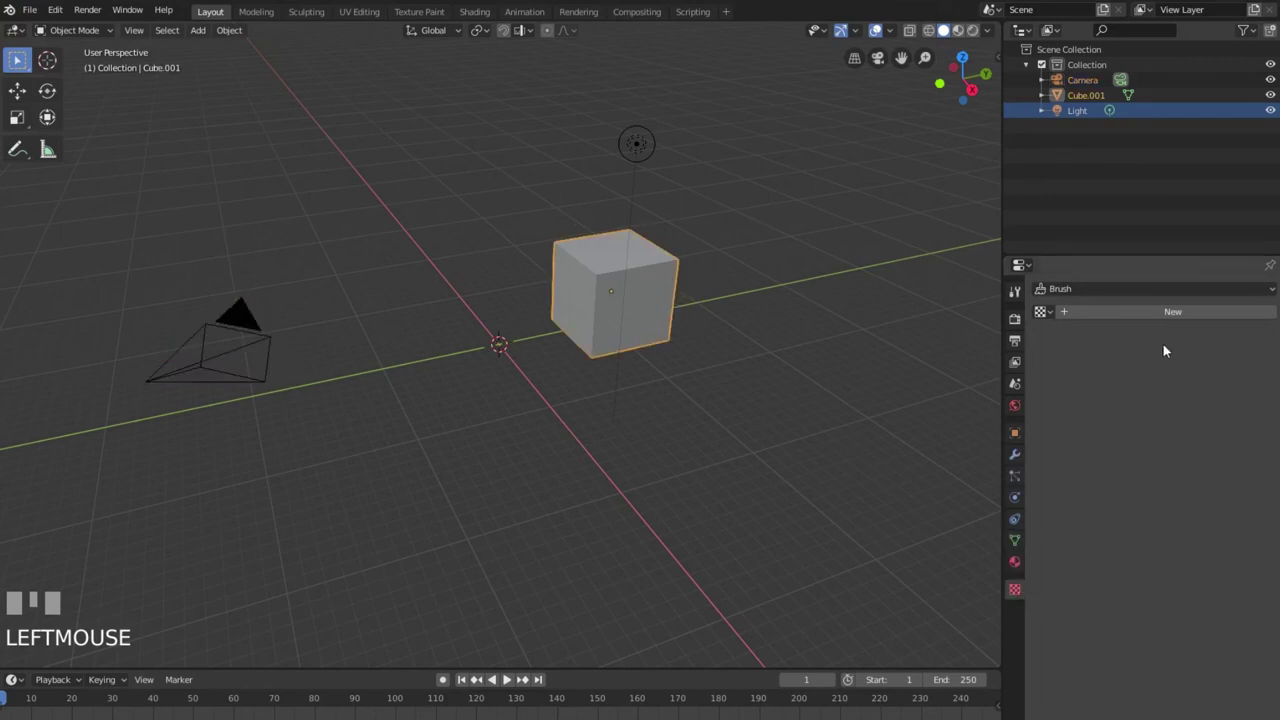
Assign the cube a blank generated 1024×1024 image texture and add Scene.001.
left_click_drag(1161, 330, 1048, 54)
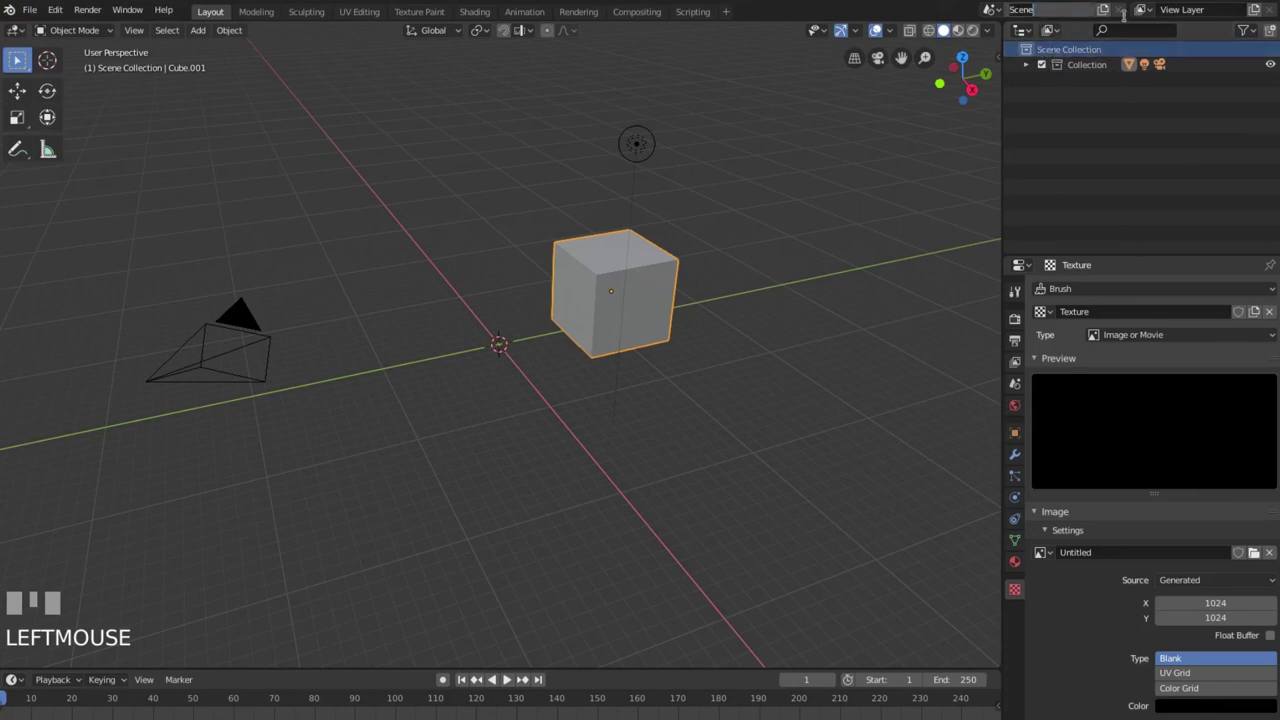